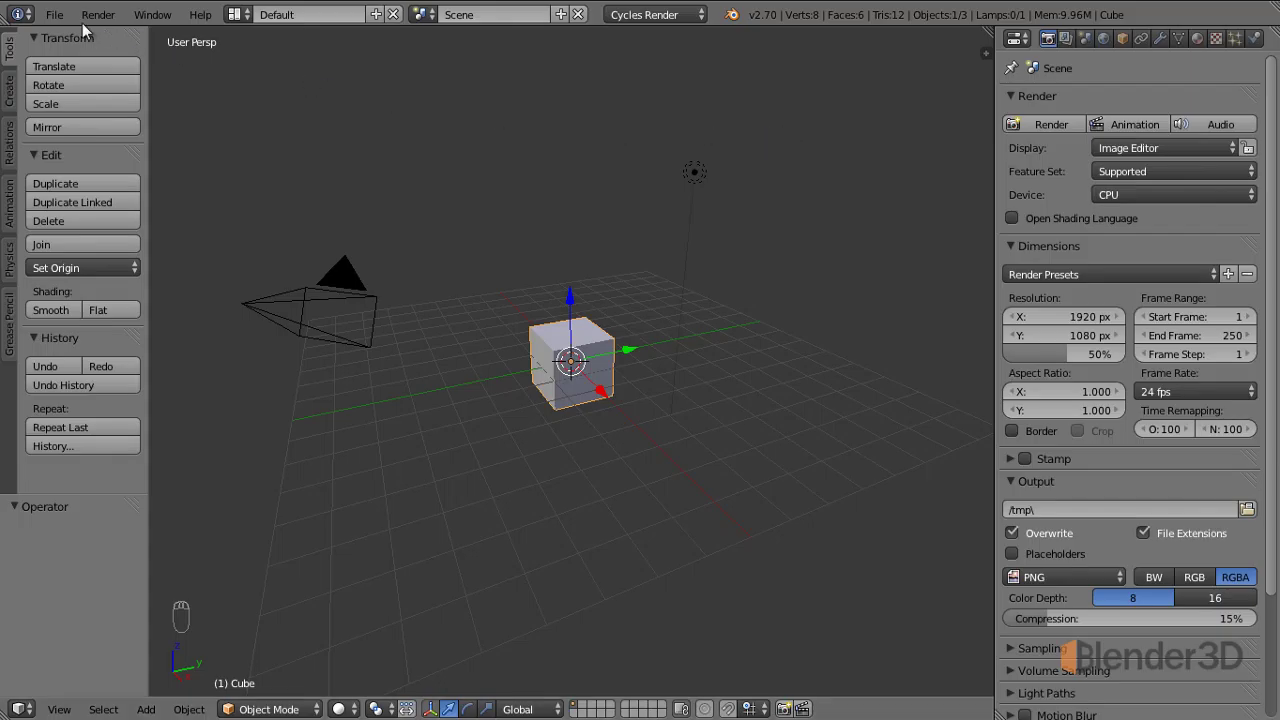
Step: Open User Preferences from the File menu and show the Addons list
{"action": "left_click_drag", "start_coordinate": [60, 22], "coordinate": [276, 25]}
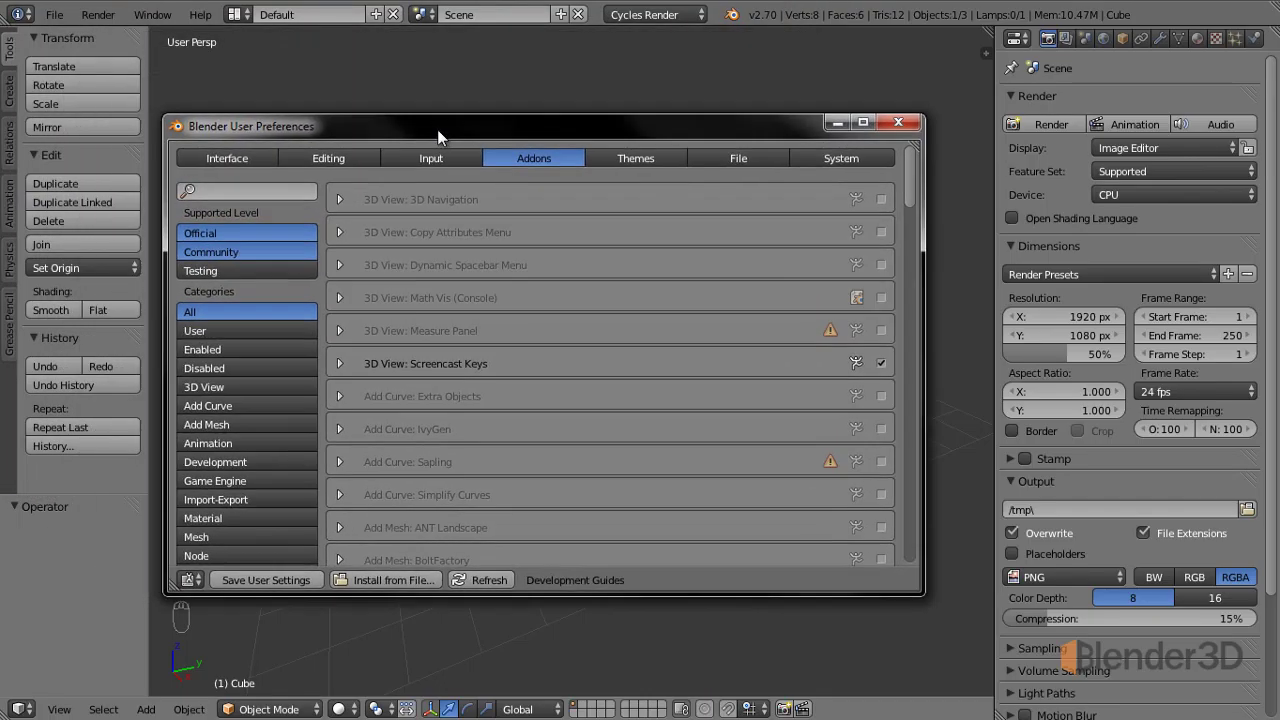
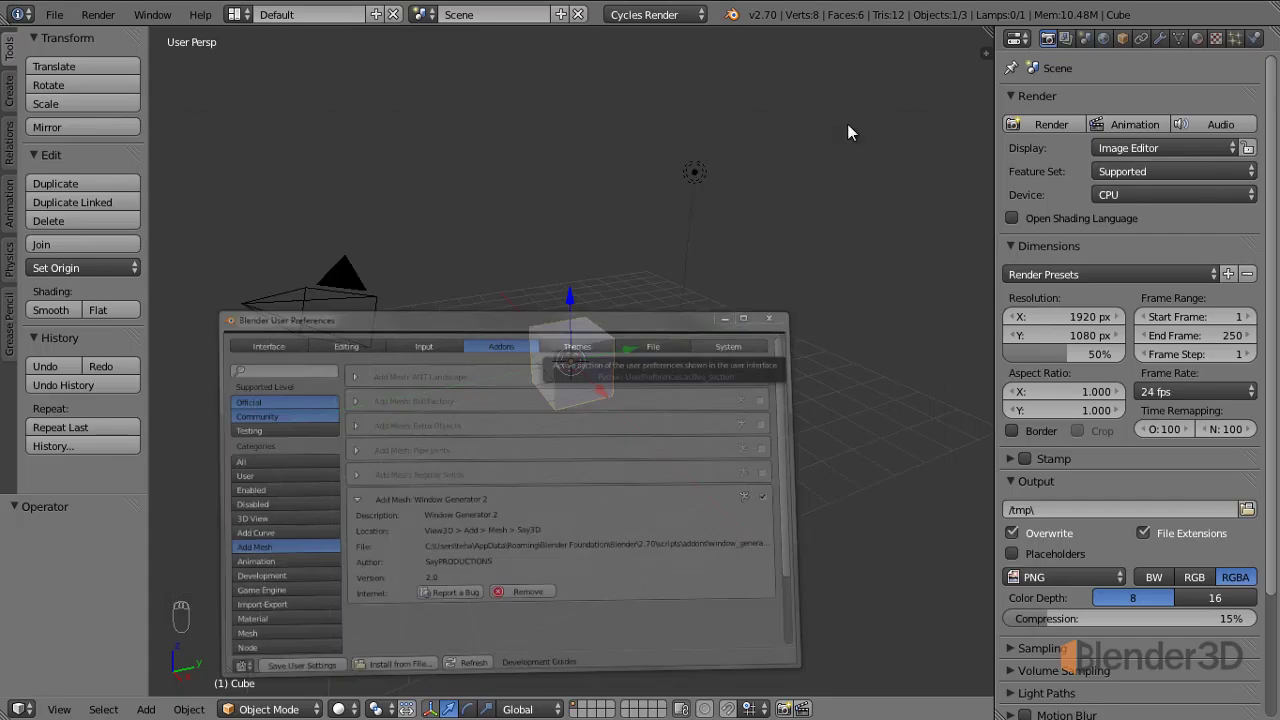
Step: Delete the default cube and bring up the Add menu to insert a Window mesh
{"action": "key", "text": "x"}
{"action": "key", "text": "shift+a"}
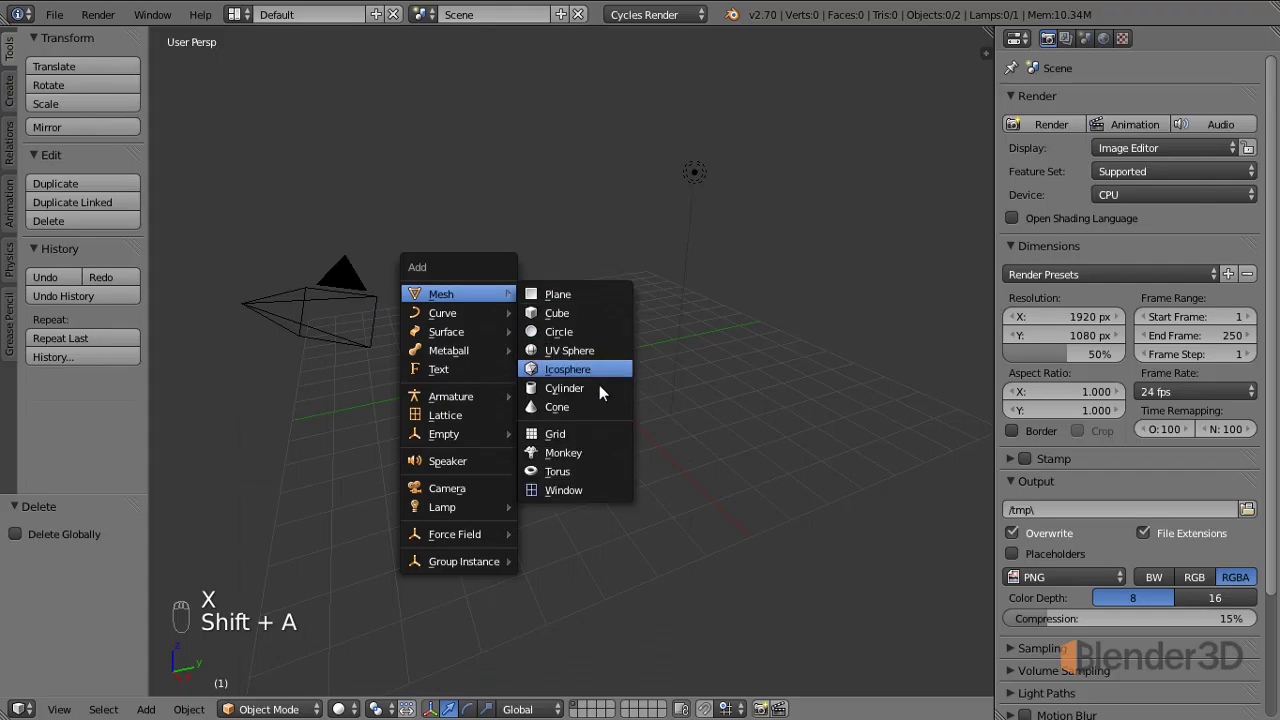
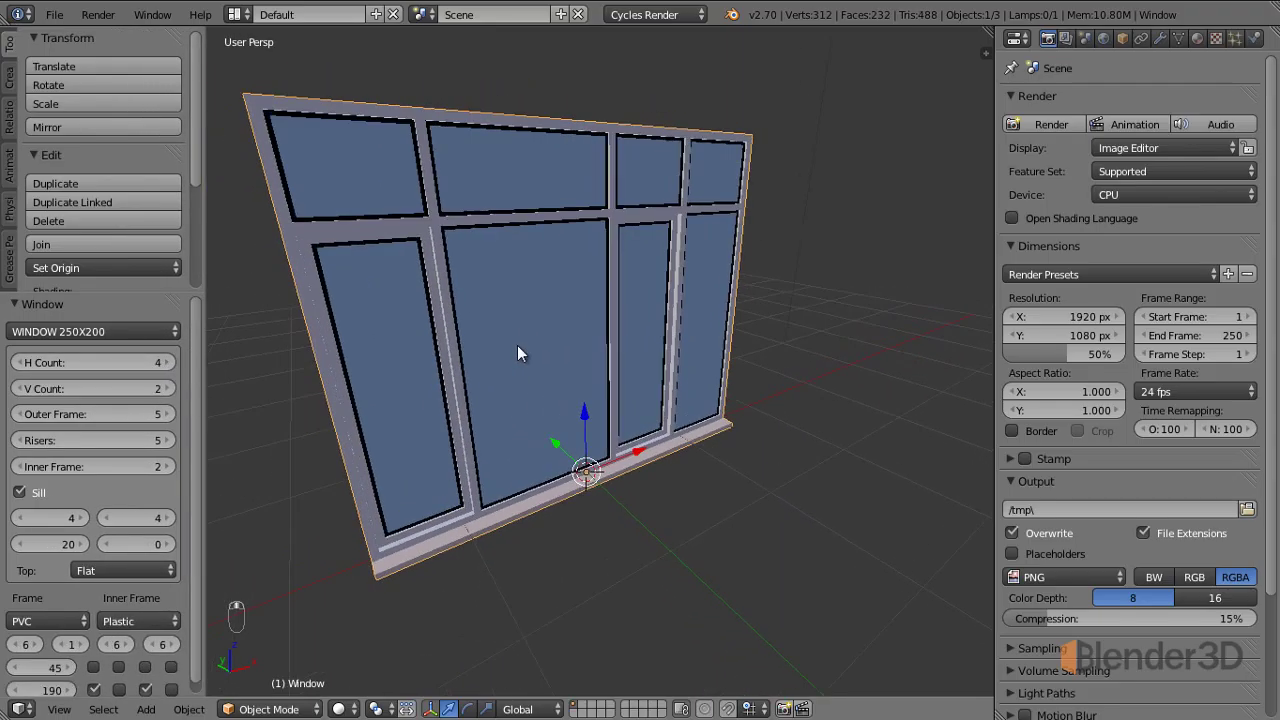
Step: Face the new PVC window squarely and reopen User Preferences on the Window Generator 2 entry
{"action": "left_click_drag", "start_coordinate": [597, 406], "coordinate": [477, 360]}
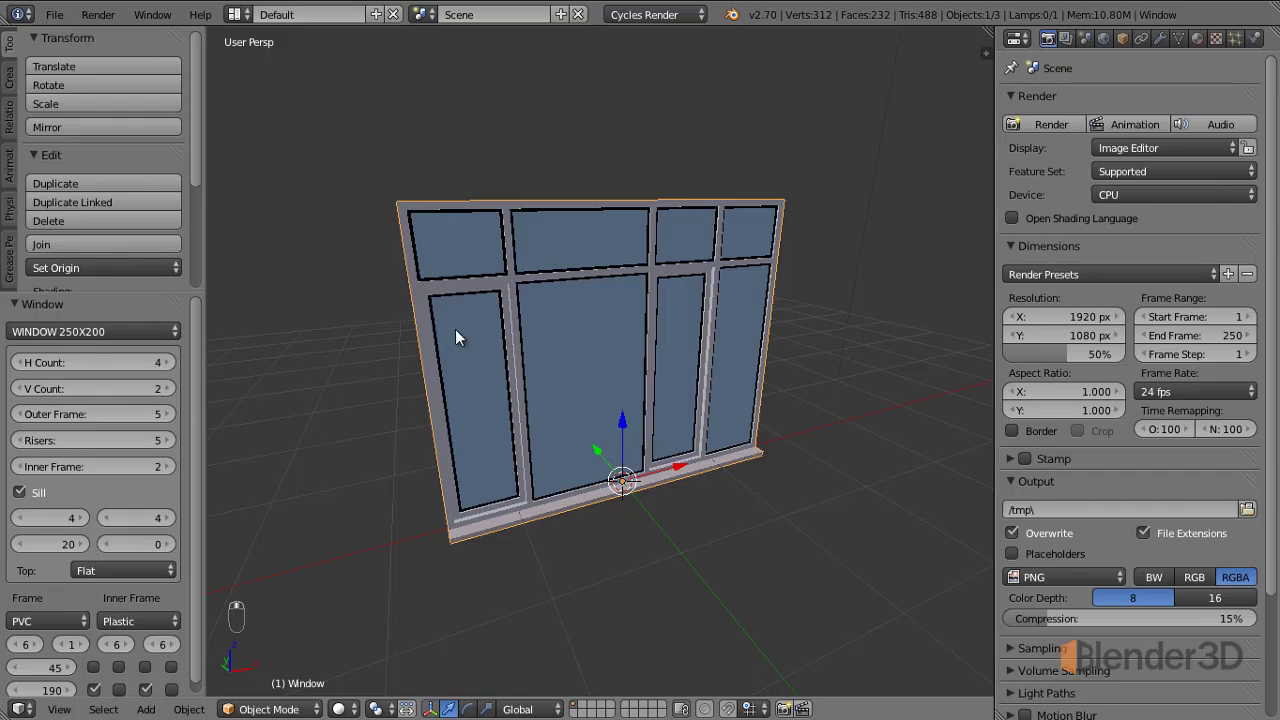
{"action": "left_click_drag", "start_coordinate": [59, 21], "coordinate": [516, 423]}
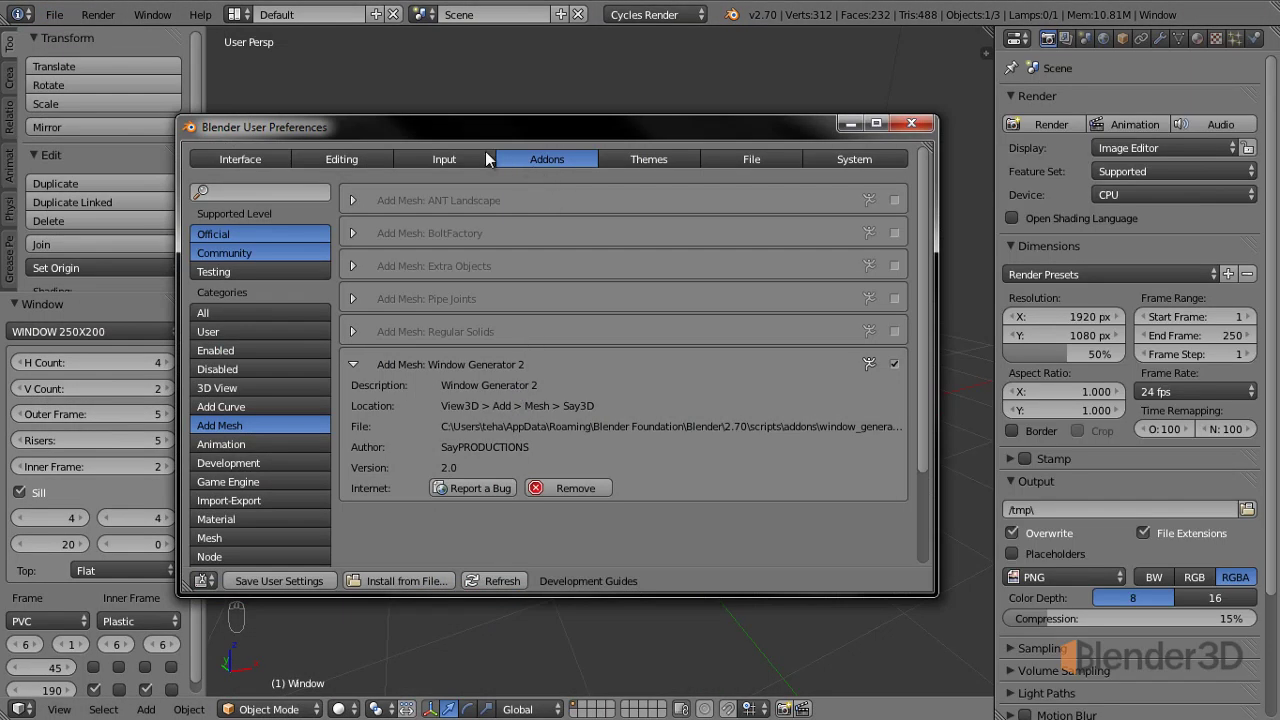
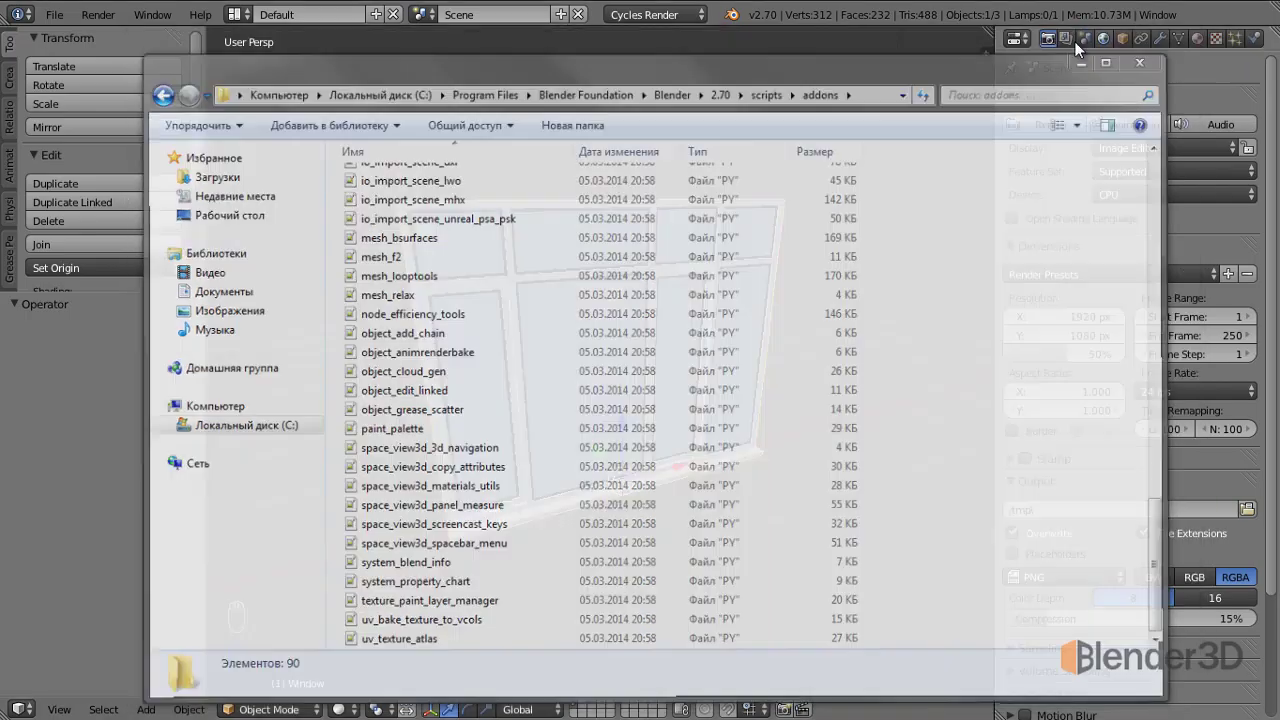
Step: Reopen User Preferences from the File menu to list the Add Mesh add-ons after removing Window Generator 2
{"action": "left_click_drag", "start_coordinate": [66, 22], "coordinate": [247, 135]}
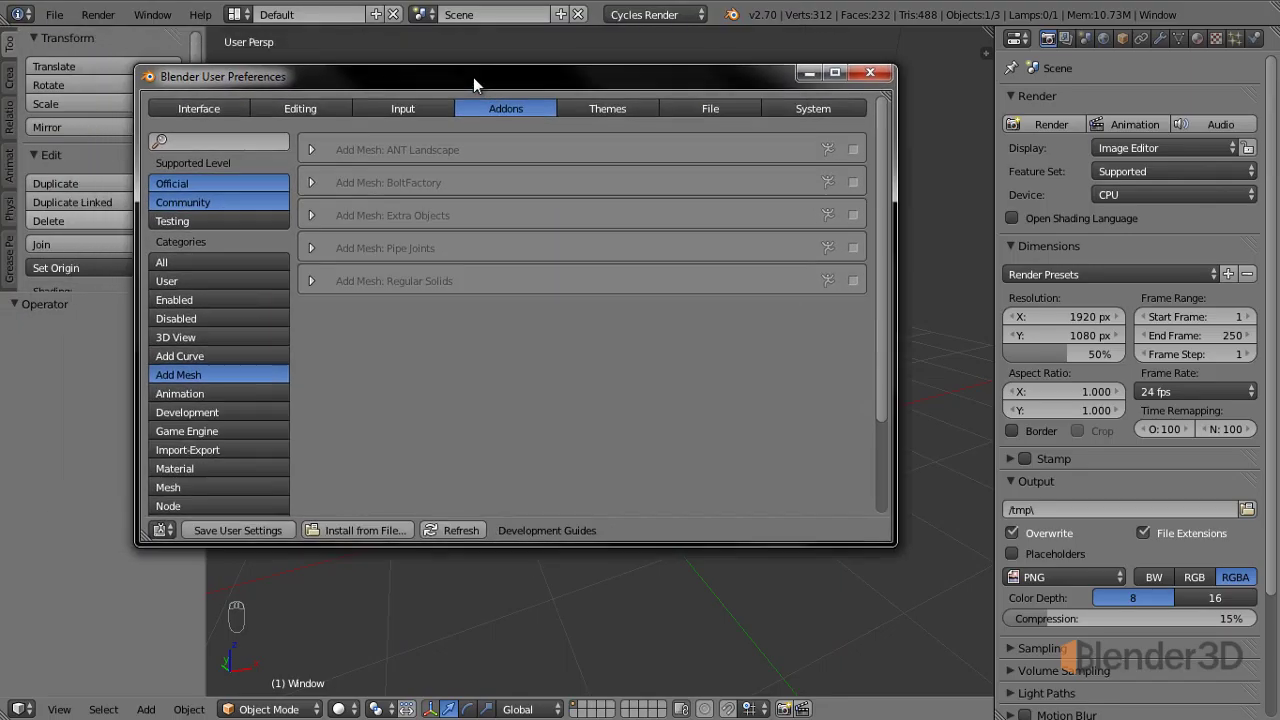
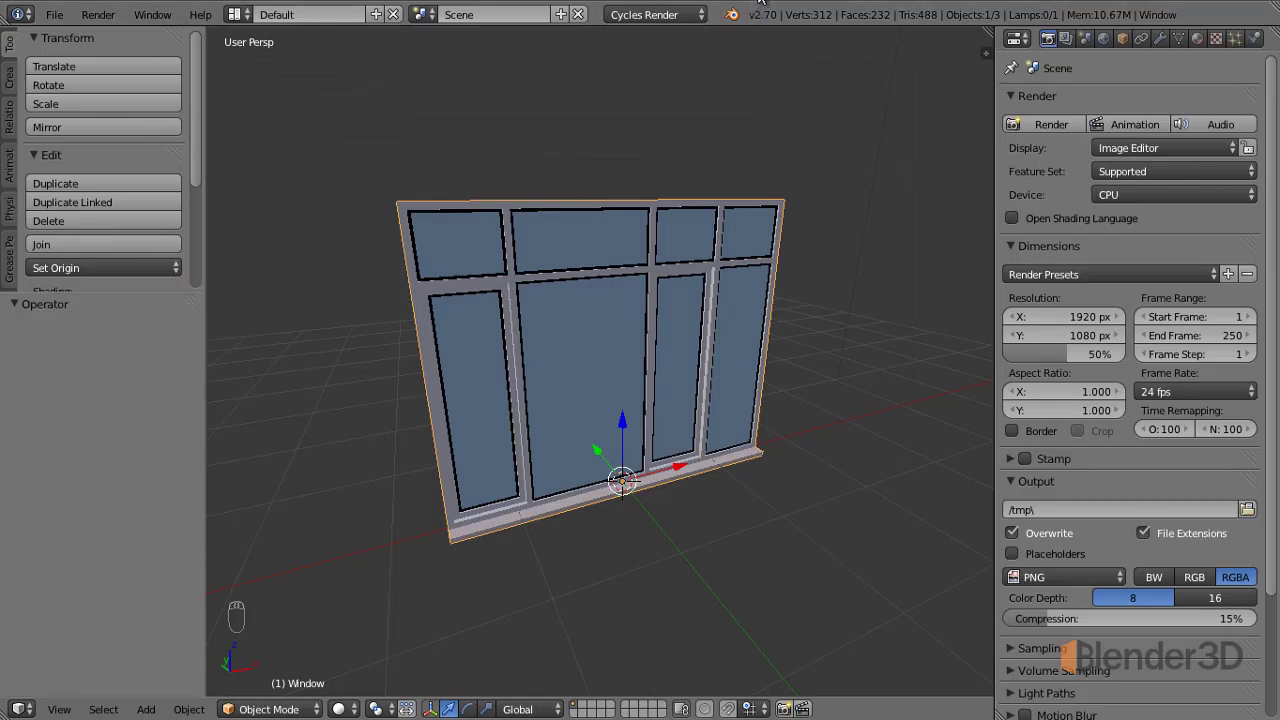
Step: Orbit the 3D view around the PVC window mesh to inspect it
{"action": "left_click_drag", "start_coordinate": [505, 309], "coordinate": [520, 313]}
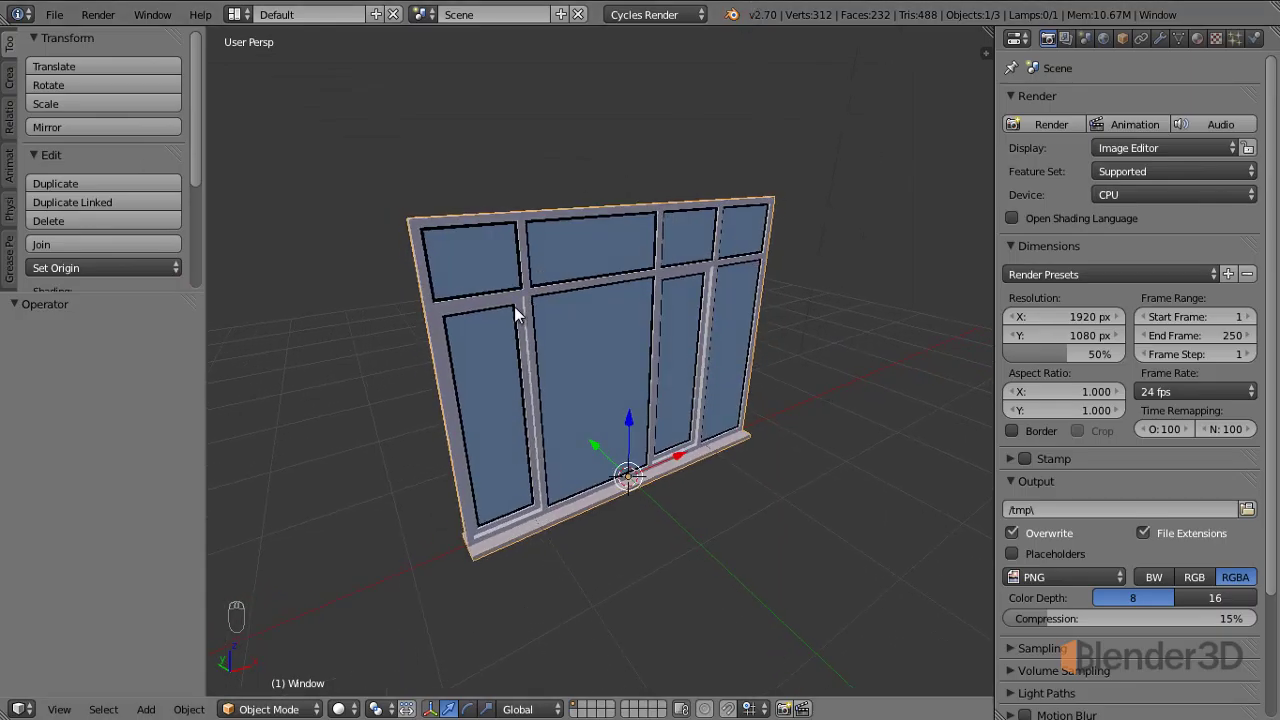